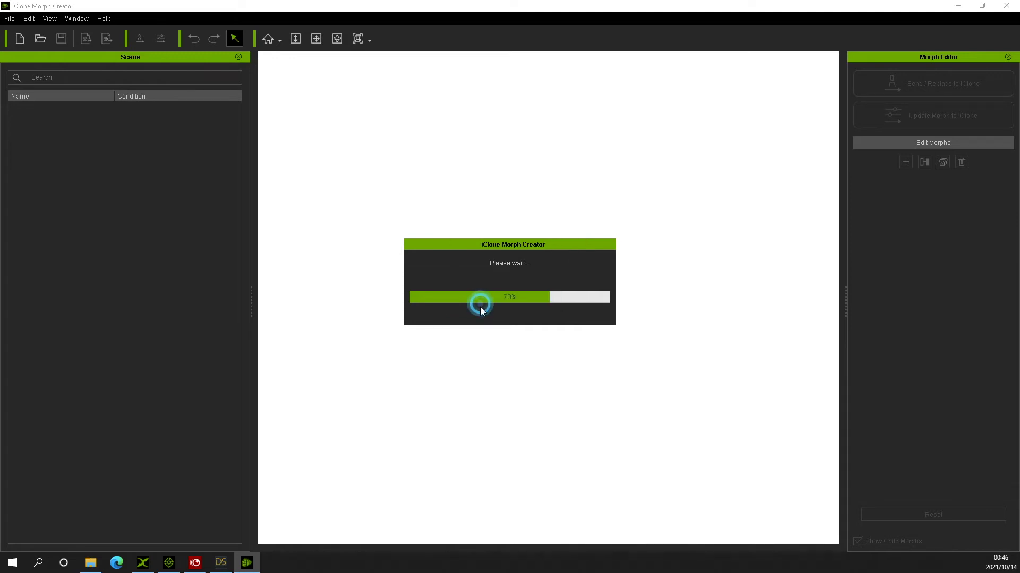
- Begin editing the EvC2_coffeePot__level slider name in the Rename dialog
key(c)
key(c)
key(x)
key(x)
key(c)
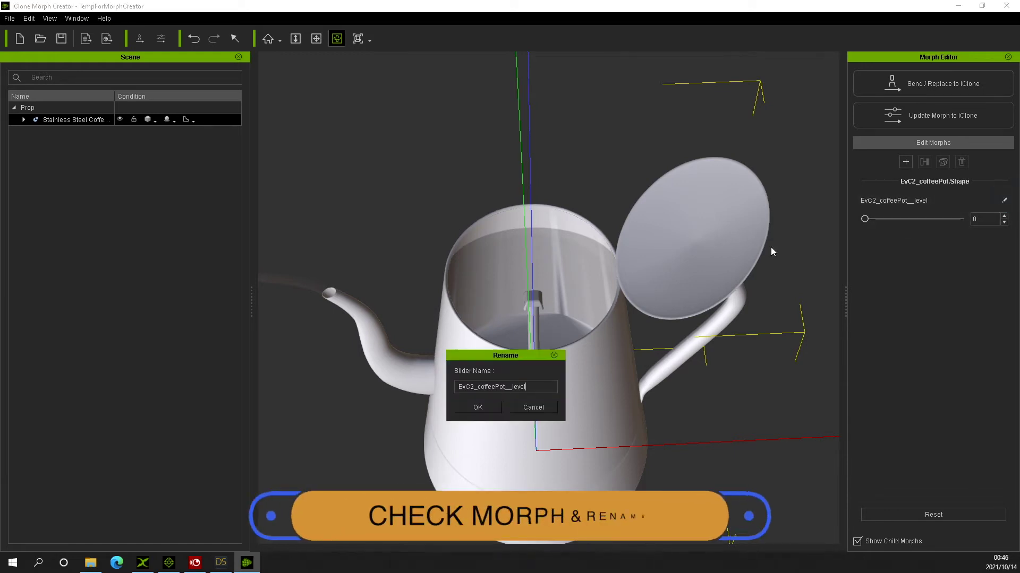
- Remove the EvC2_ prefix so the slider name reads CoffeePot__level
key(BackSpace)
key(c)
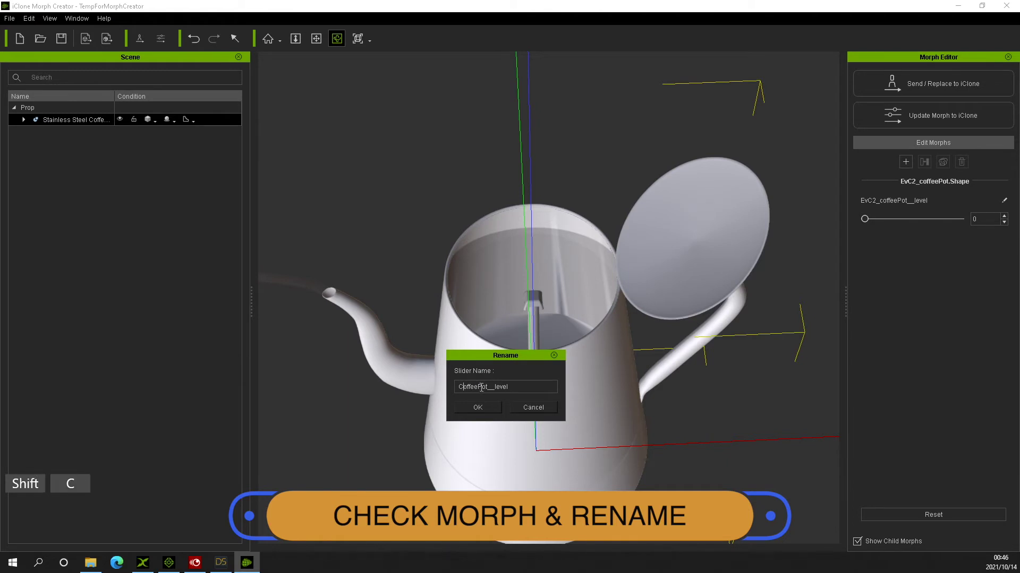